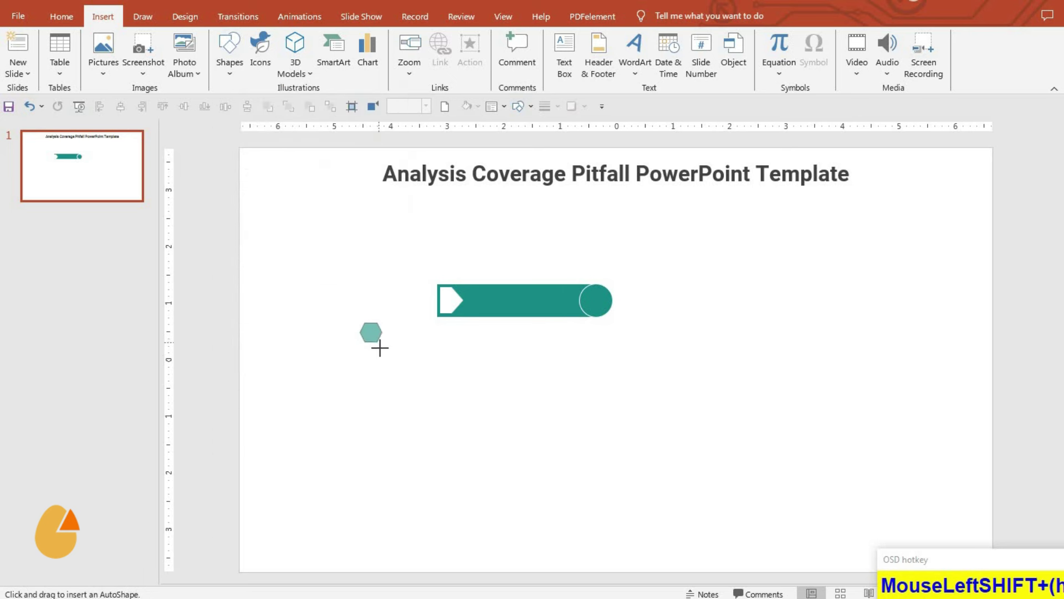
# - Enlarge the hexagon over the teal banner's left end and fill it white
pyautogui.moveTo(377, 340); pyautogui.dragTo(380, 39)
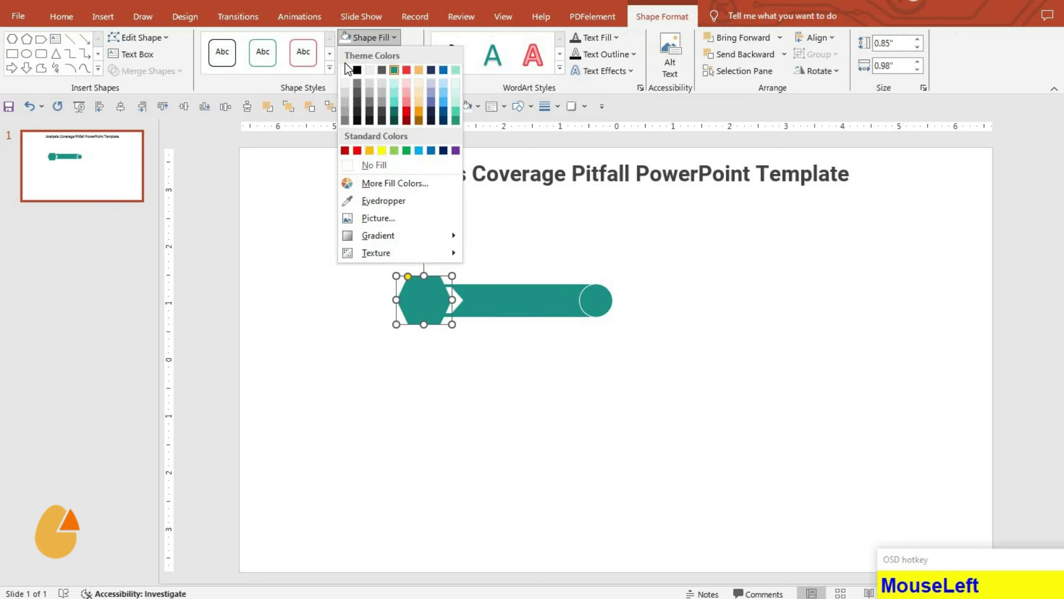
pyautogui.rightClick(602, 362)
pyautogui.click(636, 507)
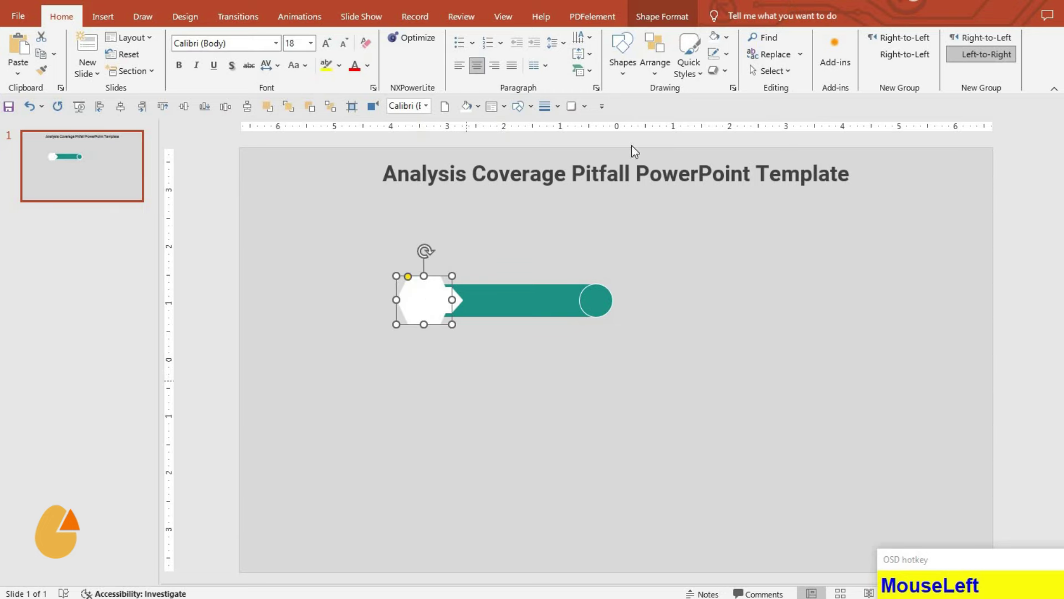
# - Style the hexagon in Format Shape and group it with the teal banner (Ctrl+G)
pyautogui.rightClick(623, 243)
pyautogui.click(680, 384)
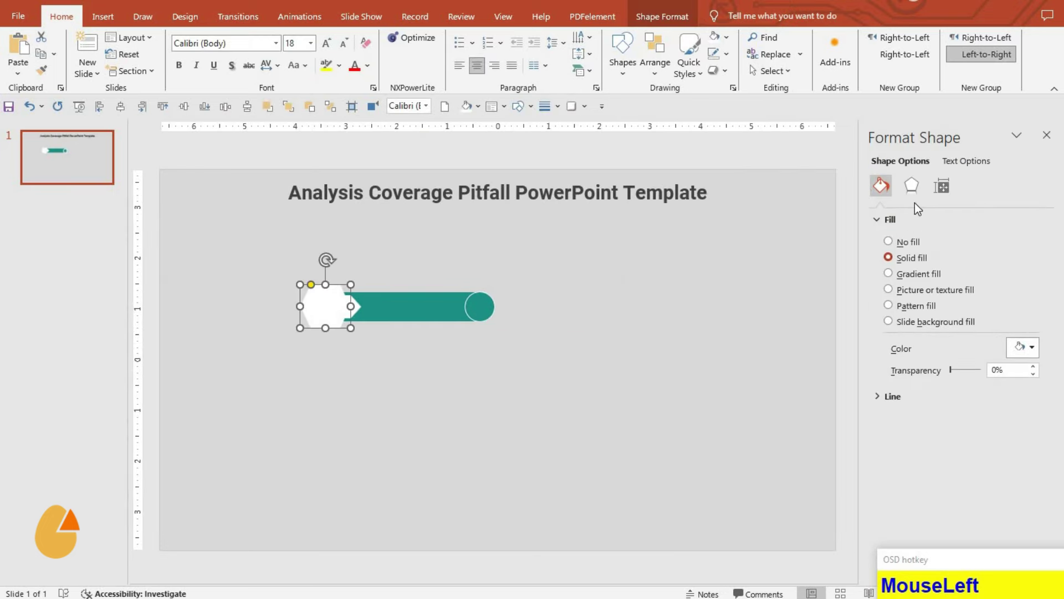
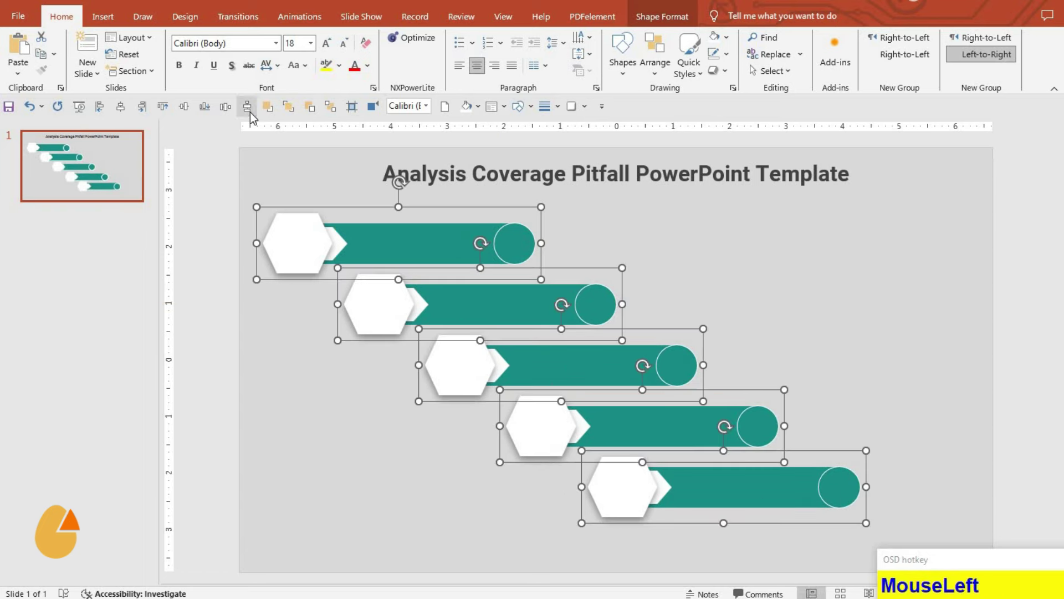
pyautogui.press('ctrl+g')
# - Nudge the five-row group down into place, then ungroup it for recolouring
pyautogui.click(129, 116)
pyautogui.press('Down')
pyautogui.press('Down')
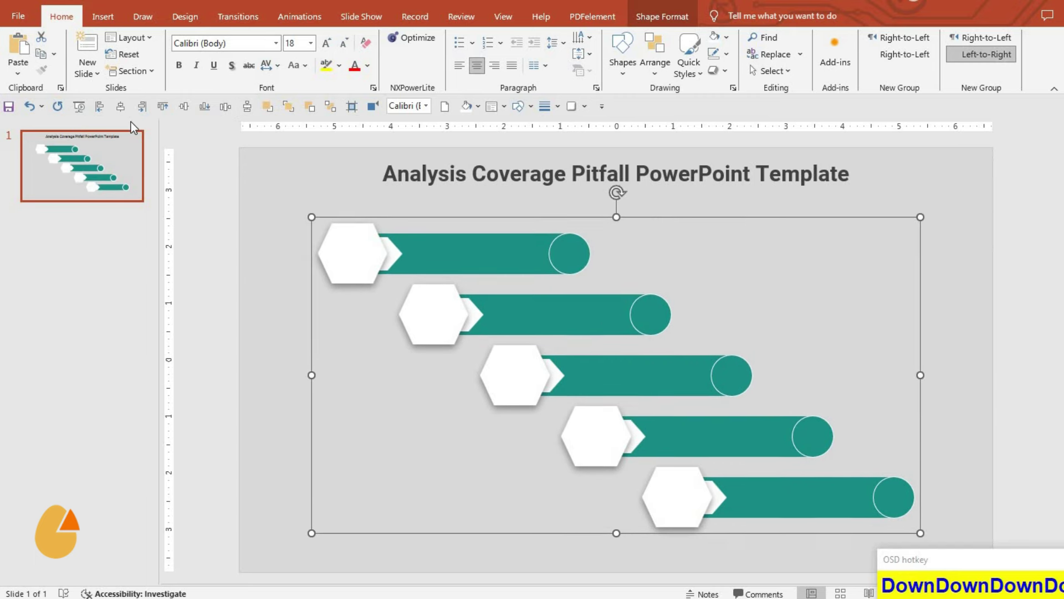
pyautogui.press('ctrl+shift+g')
pyautogui.press('ctrl+shift+g')
# - Colour the third banner row yellow and select the fourth row's parts
pyautogui.moveTo(724, 426); pyautogui.dragTo(614, 382)
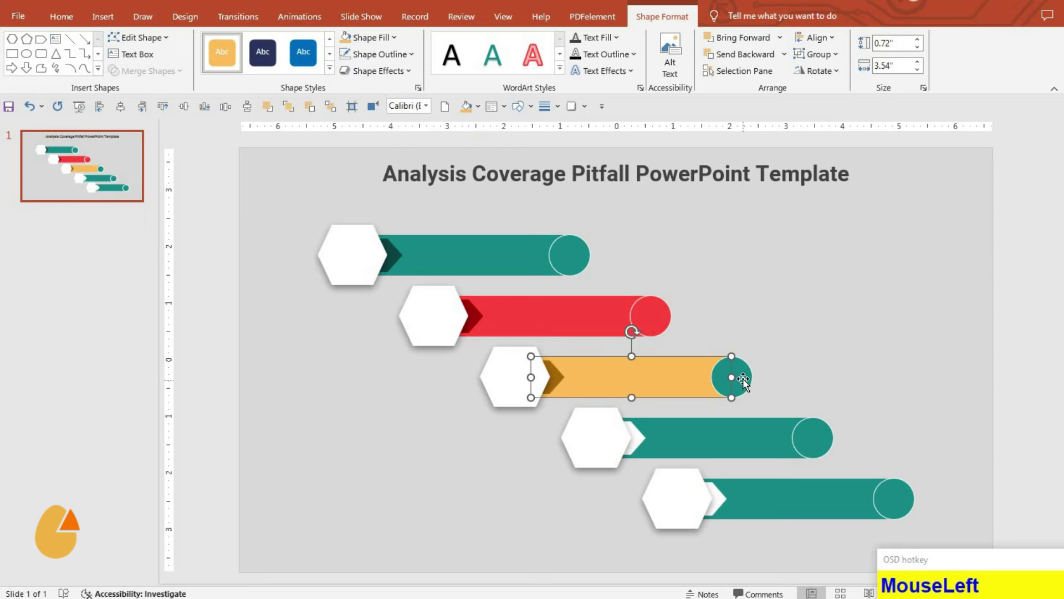
pyautogui.press('F4')
pyautogui.click(630, 428)
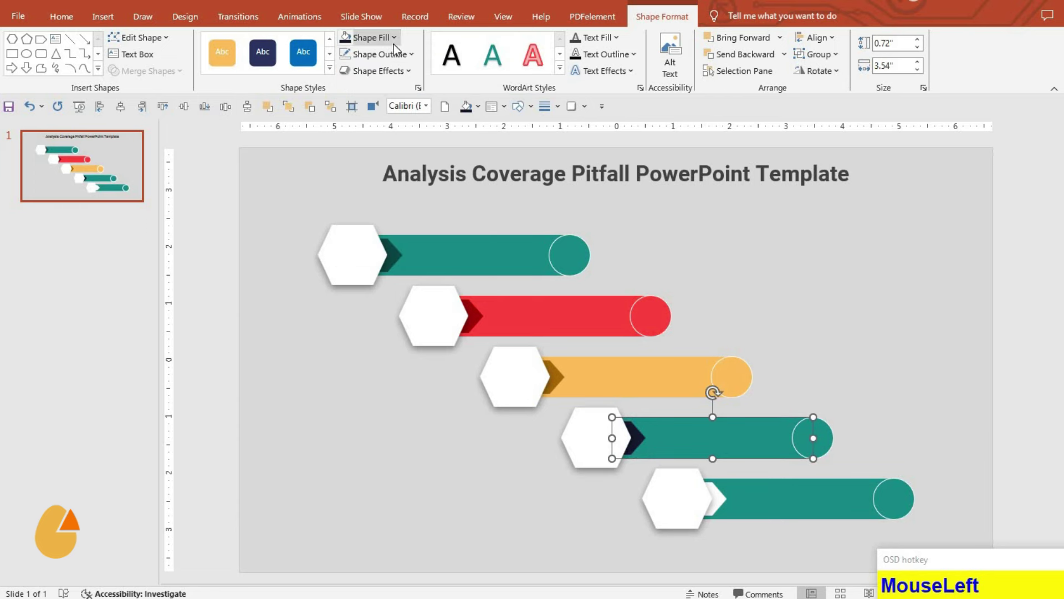
# - Colour the fourth banner row dark navy and the fifth row blue
pyautogui.press('F4')
pyautogui.click(721, 493)
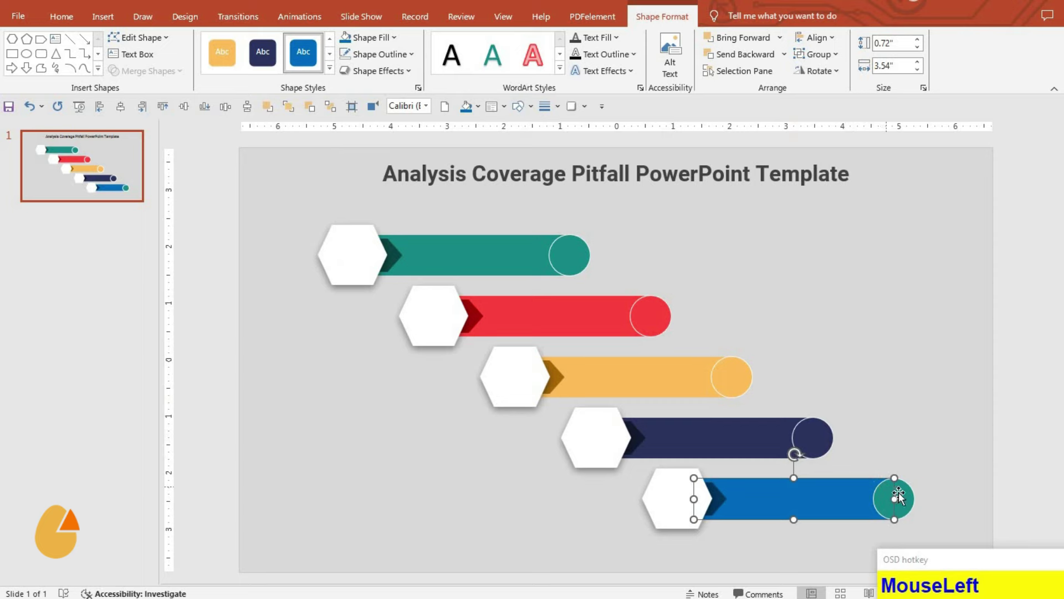
pyautogui.press('F4')
pyautogui.click(442, 495)
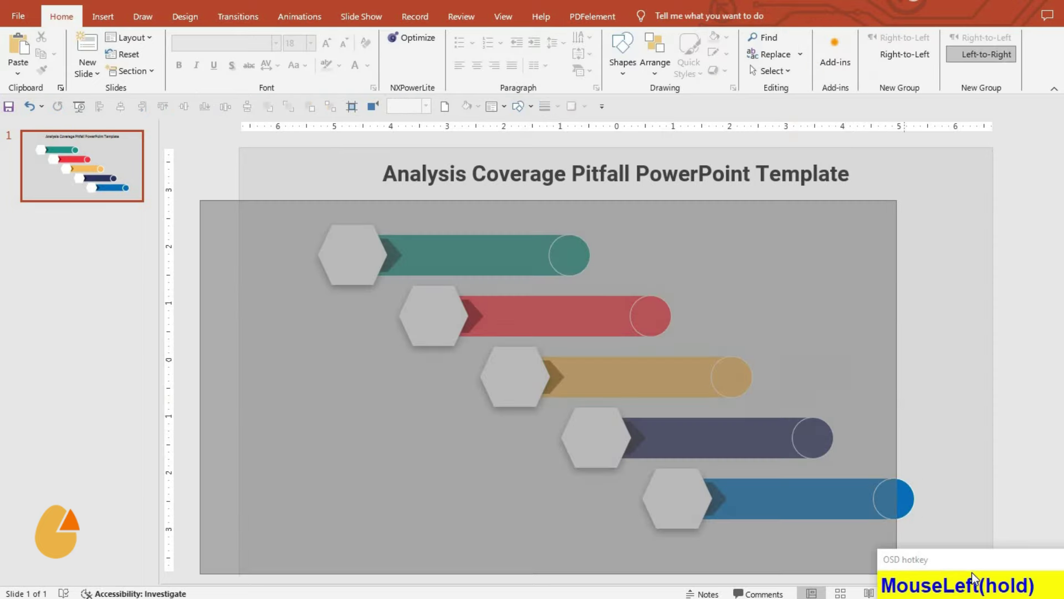
pyautogui.press('ctrl+g')
pyautogui.click(120, 113)
pyautogui.press('Down')
pyautogui.press('Down')
pyautogui.press('Down')
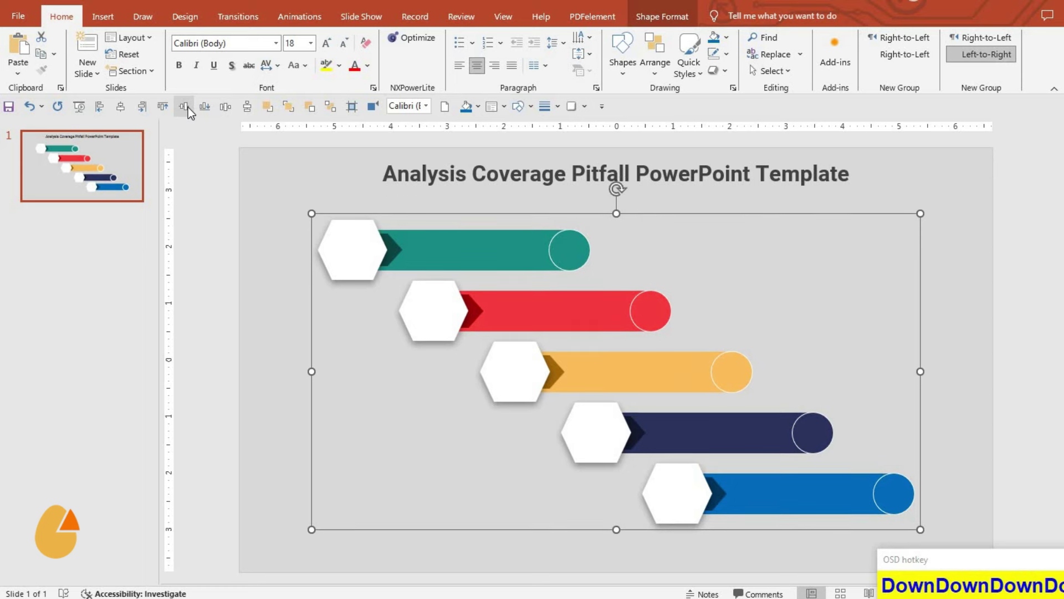
pyautogui.press('Up')
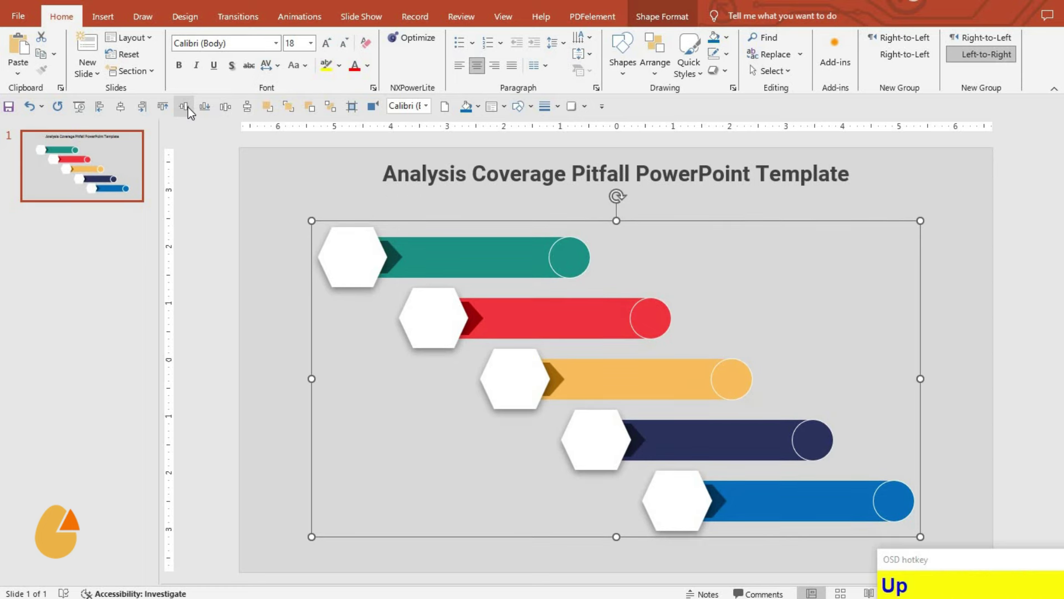
pyautogui.click(436, 414)
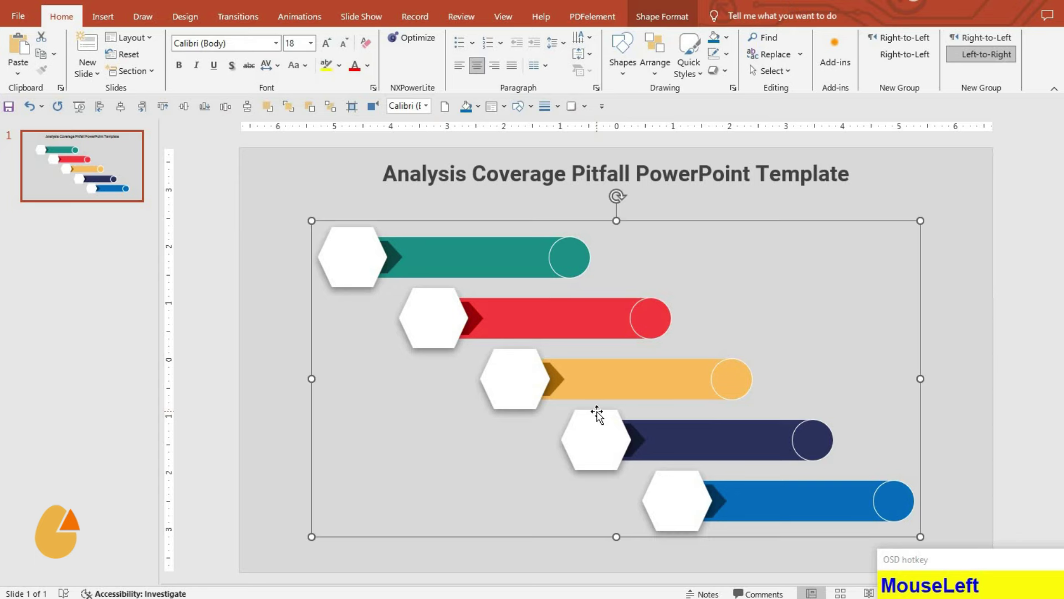
pyautogui.press('Down')
# - Group the lower rows, nudge the layout down and deselect to review the finished infographic
pyautogui.moveTo(287, 400); pyautogui.dragTo(1007, 570)
pyautogui.press('ctrl+g')
pyautogui.click(120, 105)
pyautogui.press('Down')
pyautogui.press('Down')
pyautogui.press('Down')
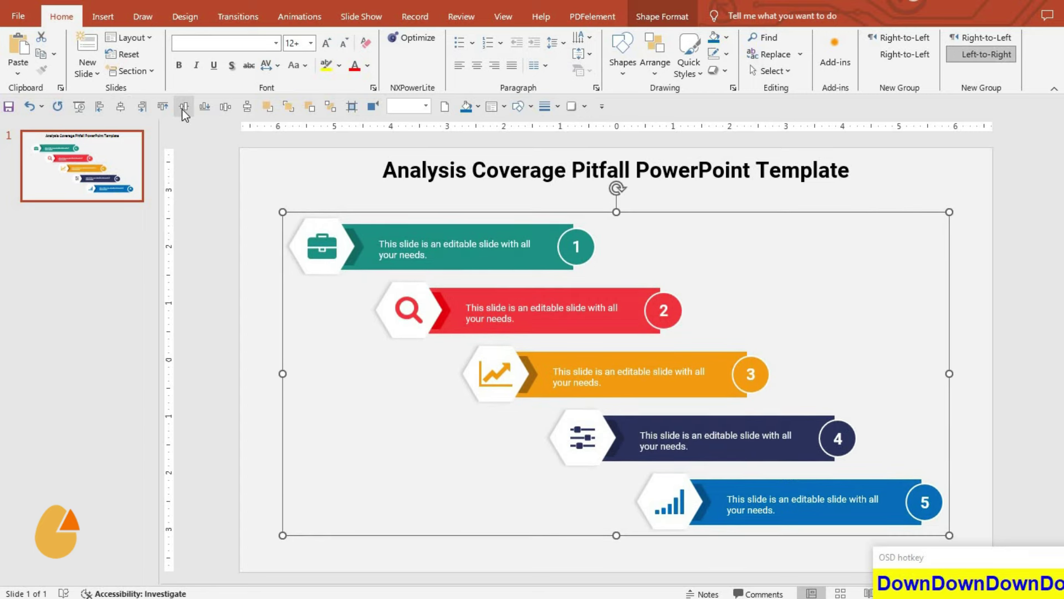
pyautogui.click(456, 435)
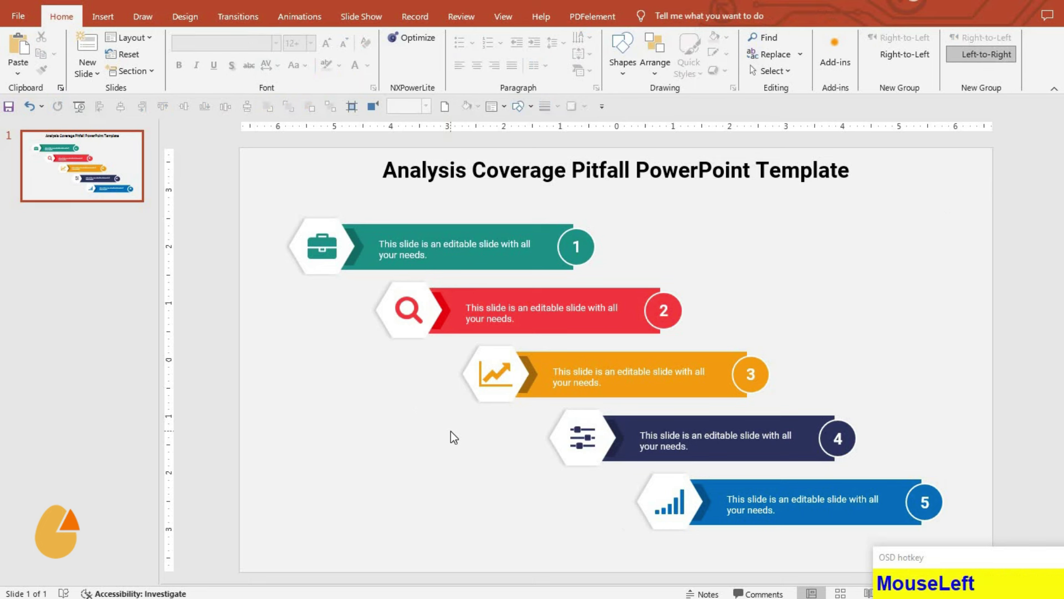